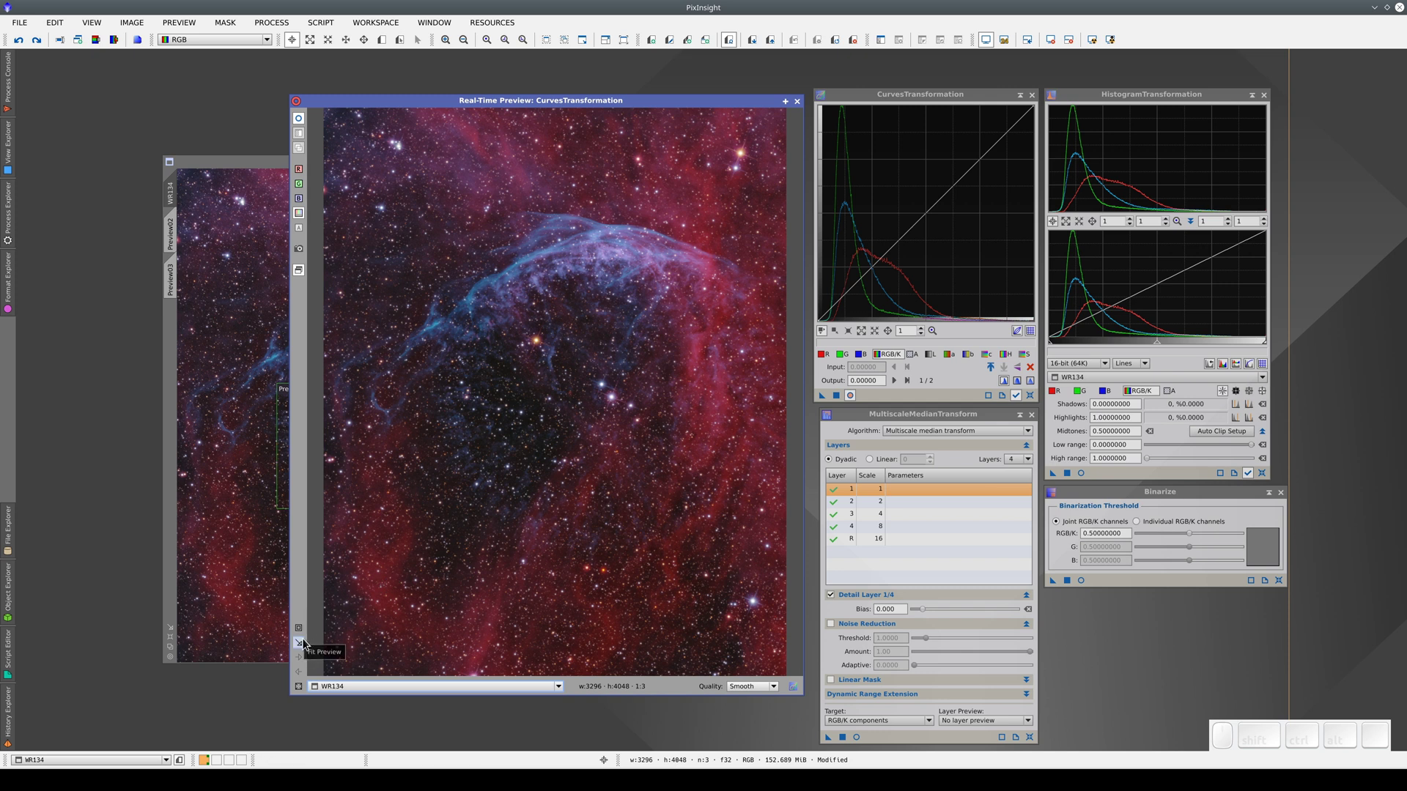
Step: Fit the whole WR134 image in the Curves real-time preview window
left_click(306, 645)
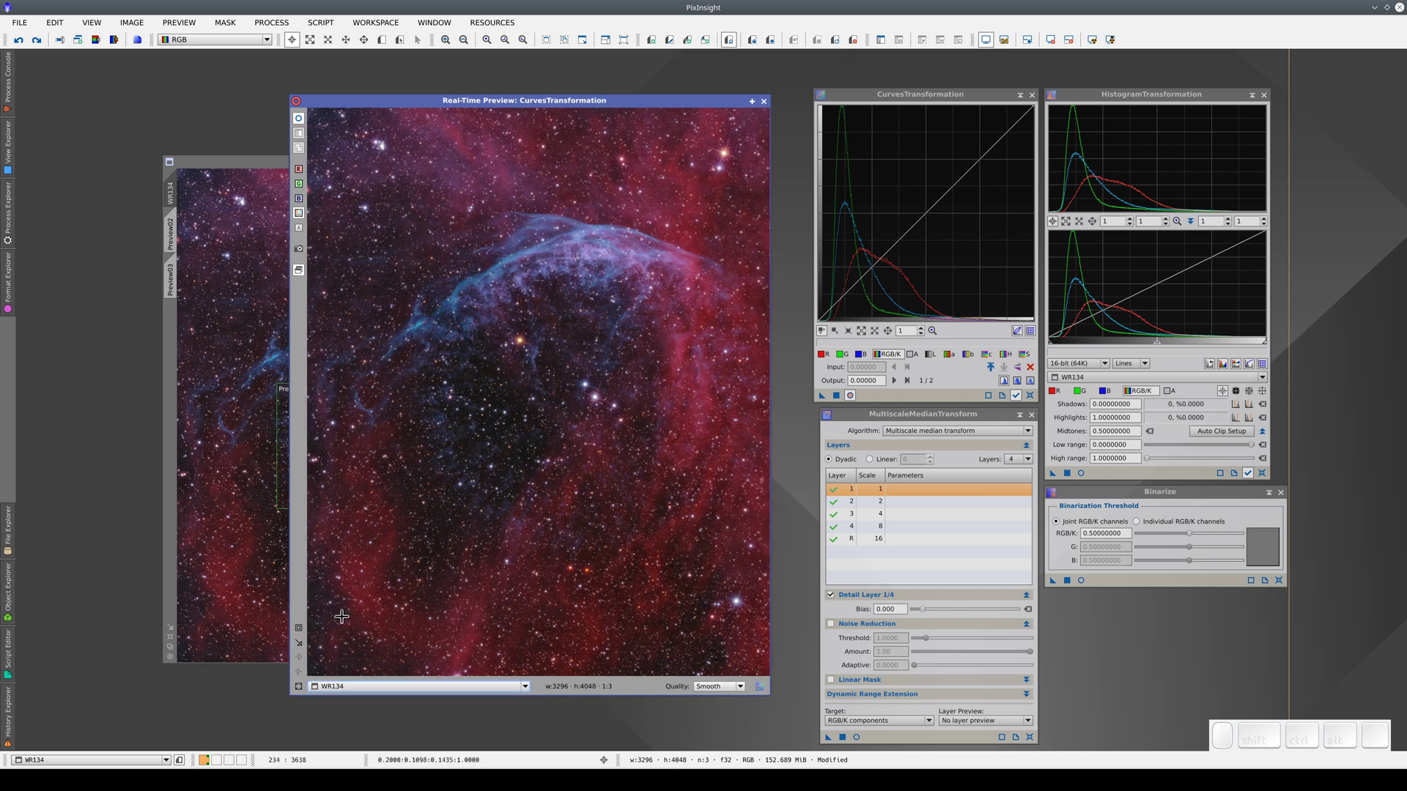
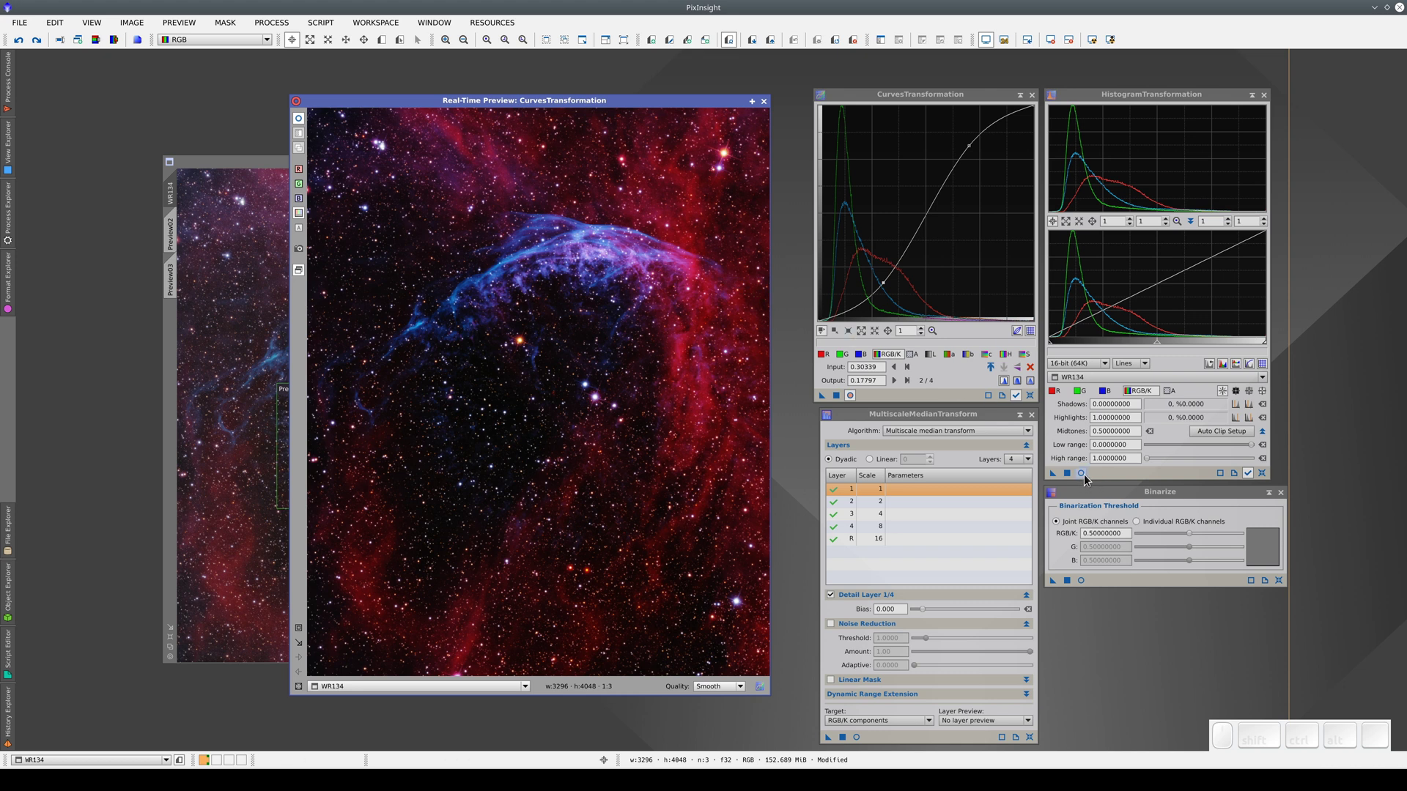
Step: Switch the real-time preview between HistogramTransformation, Curves and Binarize results on WR134
left_click(1090, 479)
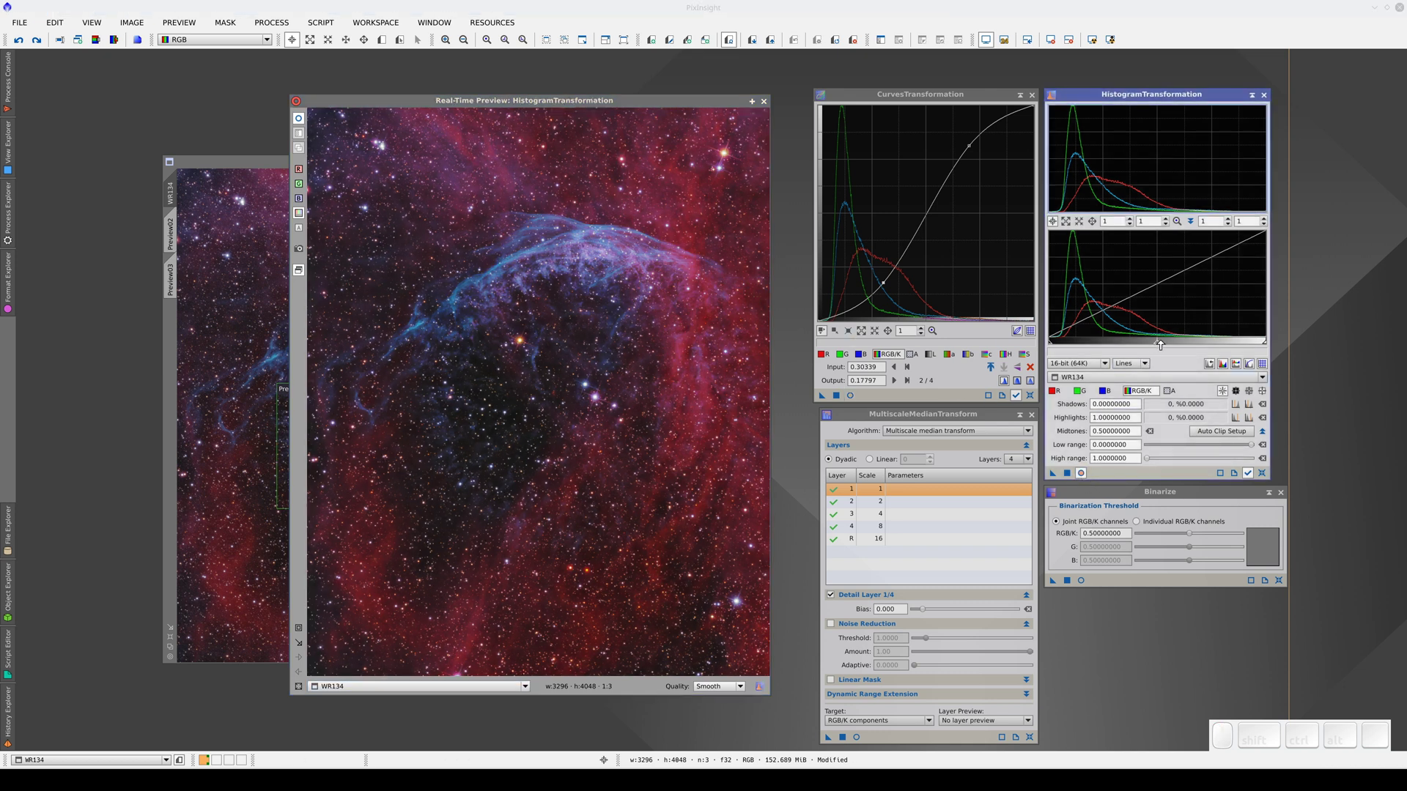
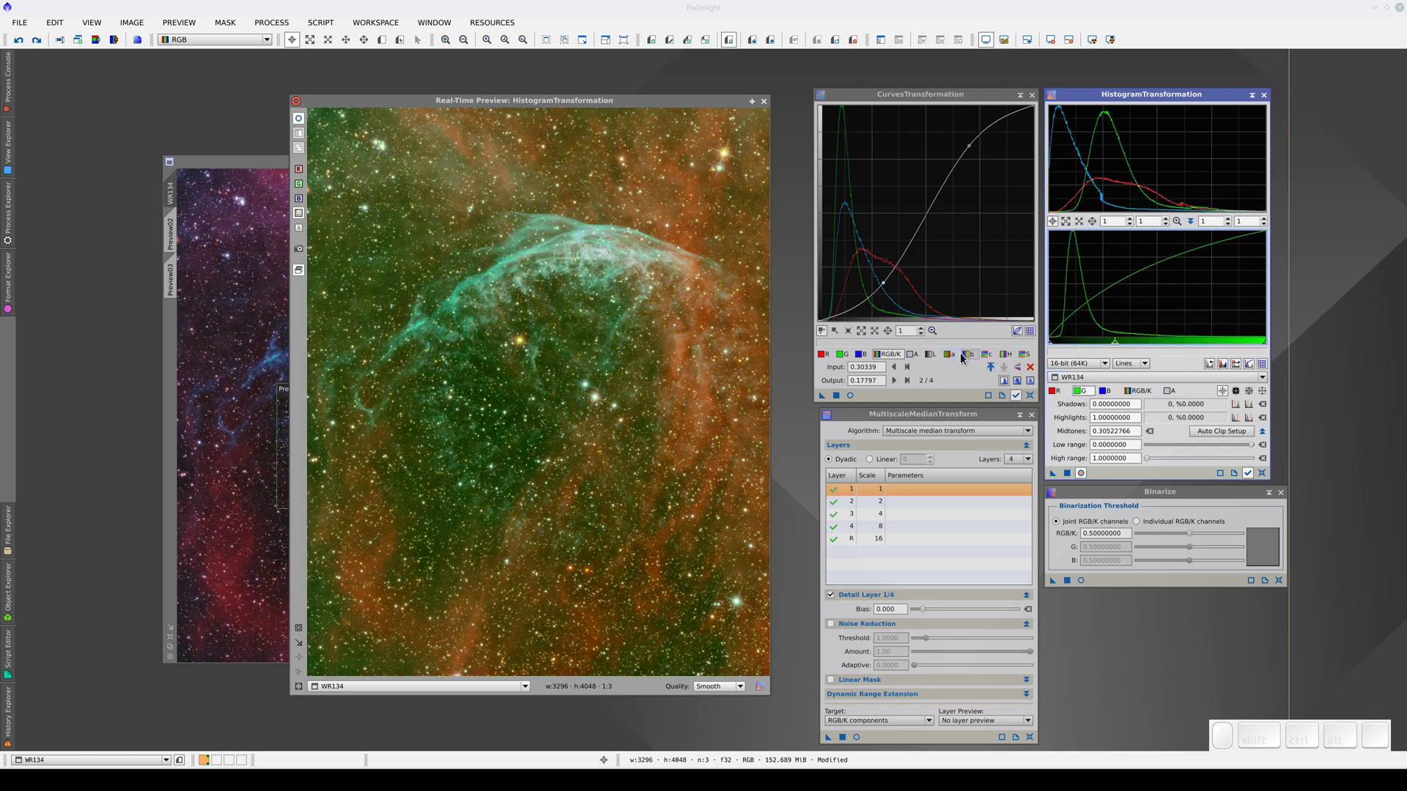
left_click(857, 401)
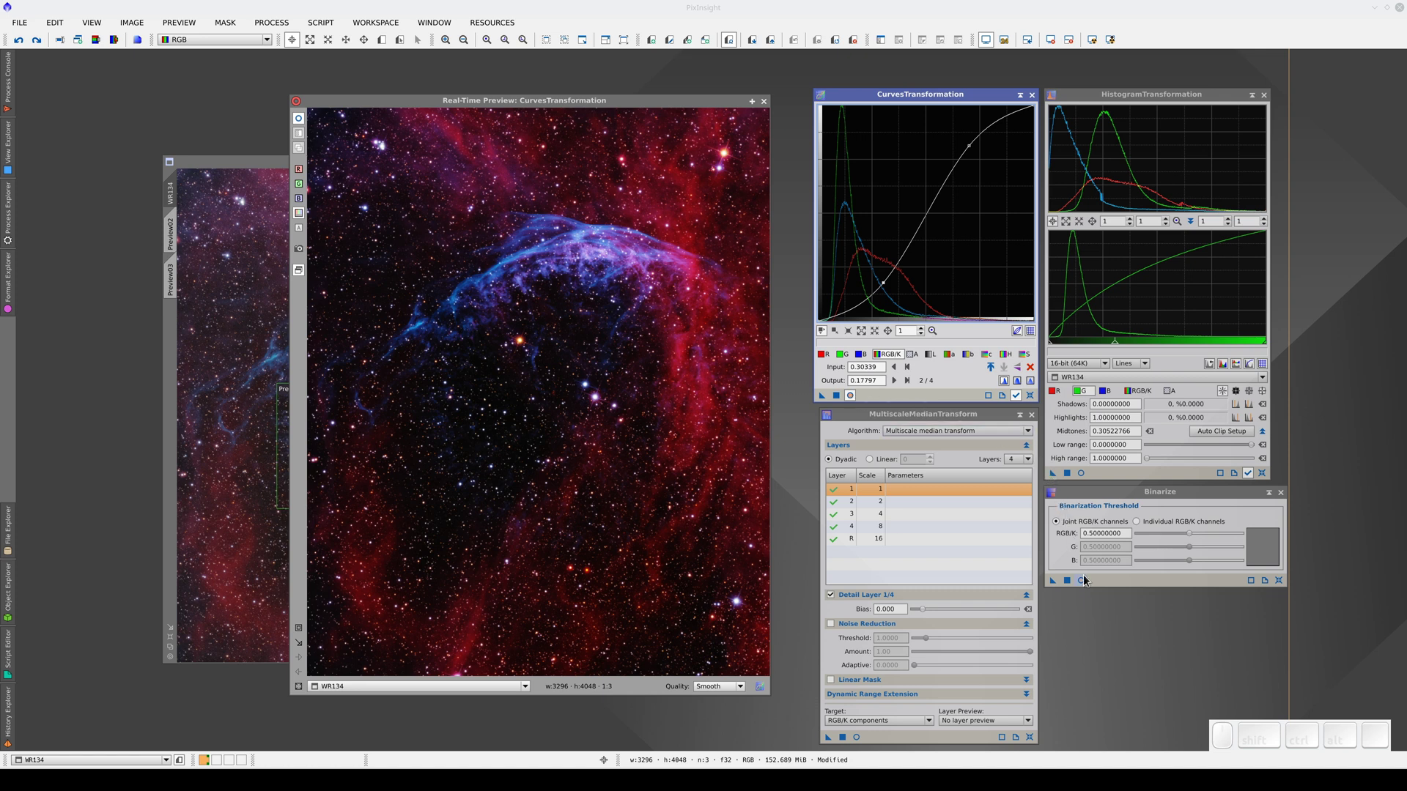
left_click(1088, 587)
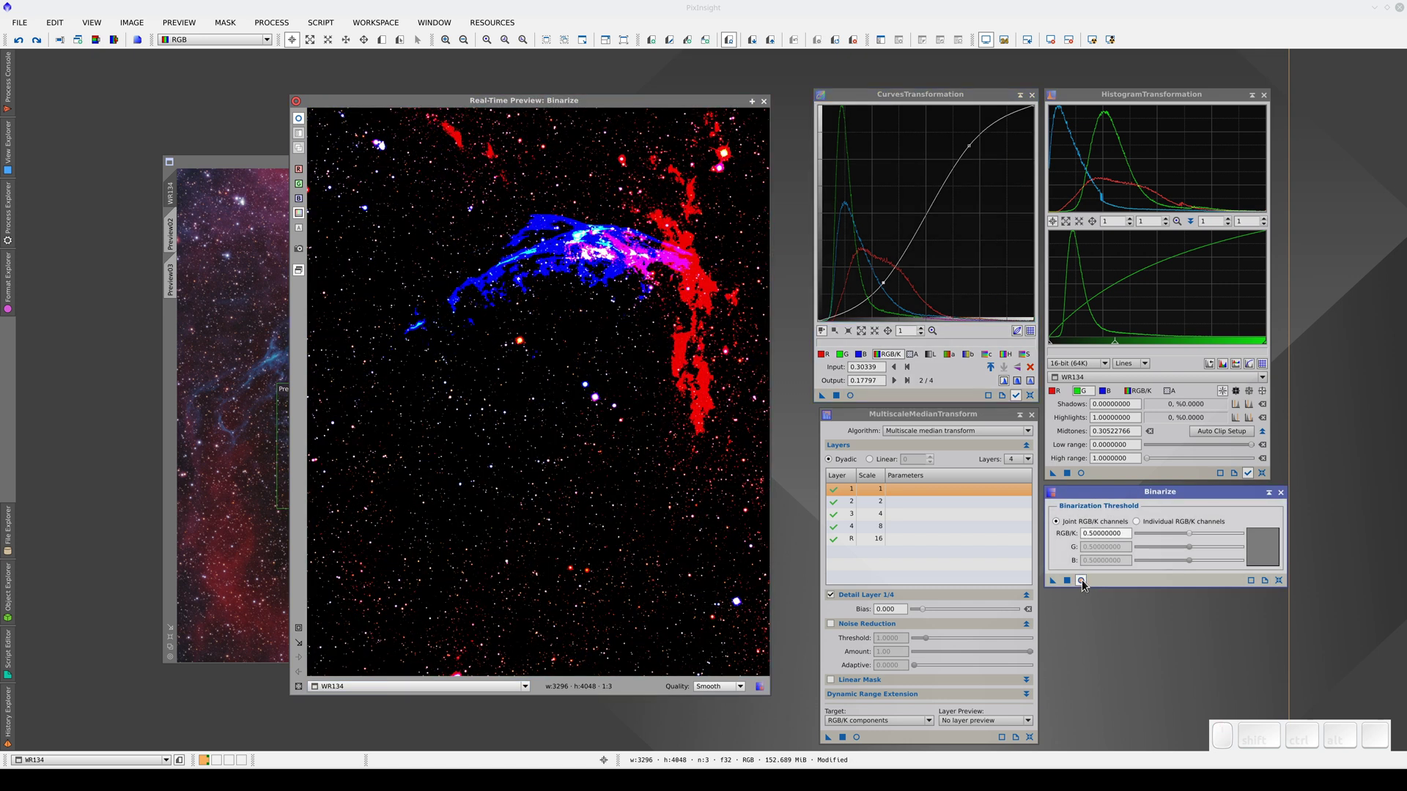
left_click(1084, 479)
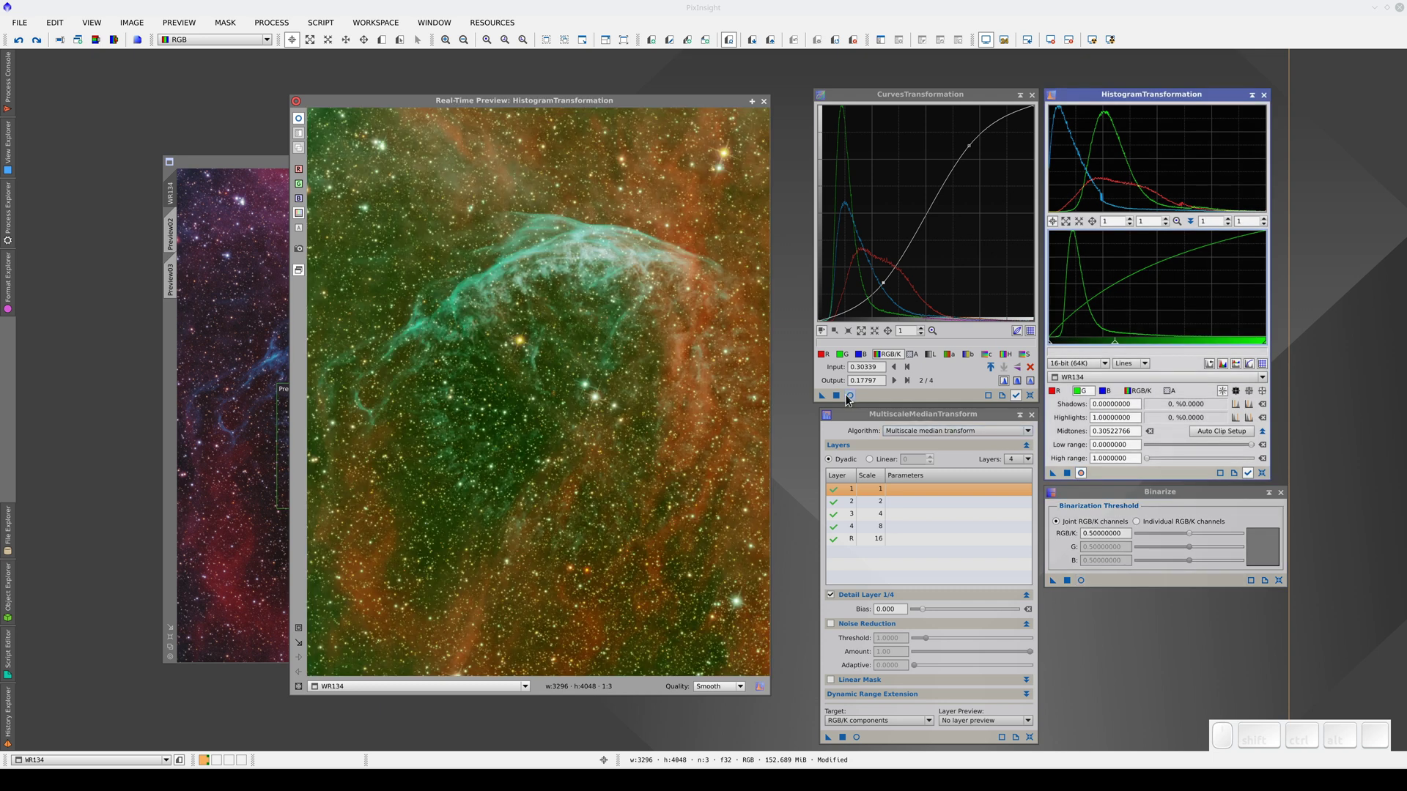
Step: Compare the Curves, Binarize and histogram previews, ending on the Curves result
left_click(848, 400)
left_click(1083, 588)
left_click(1086, 475)
left_click(857, 394)
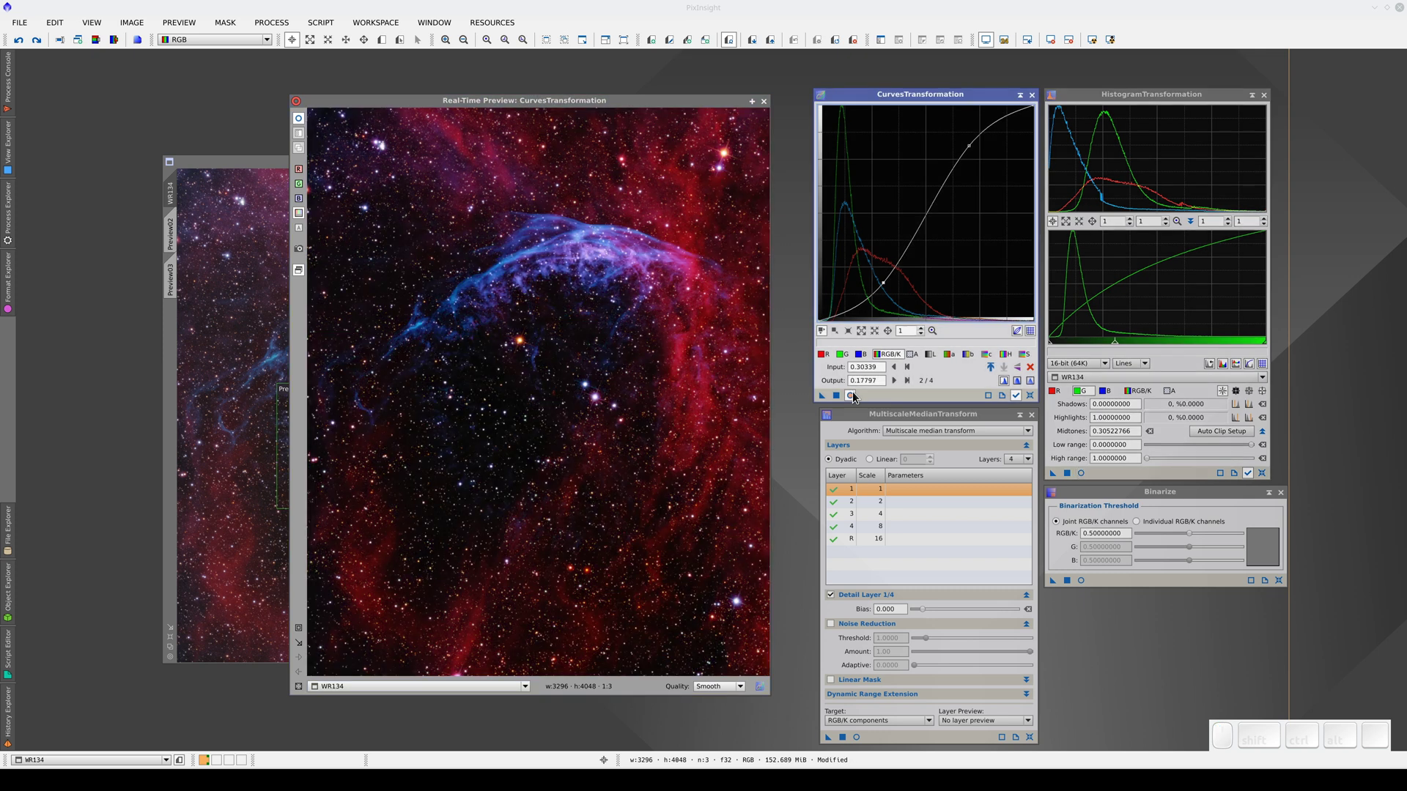
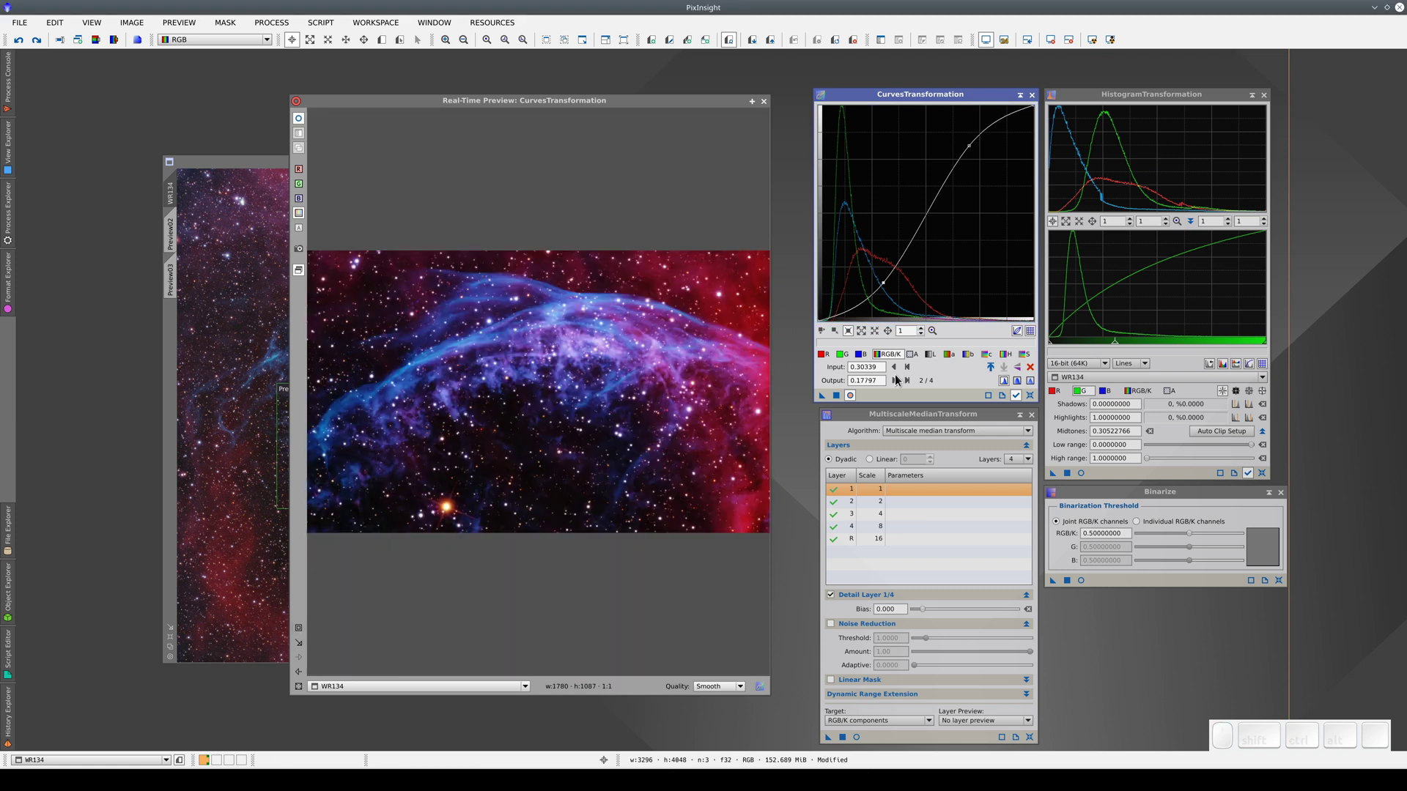
Step: Compare Histogram and Curves on the region, then show the full WR134 image in the preview
left_click(1085, 476)
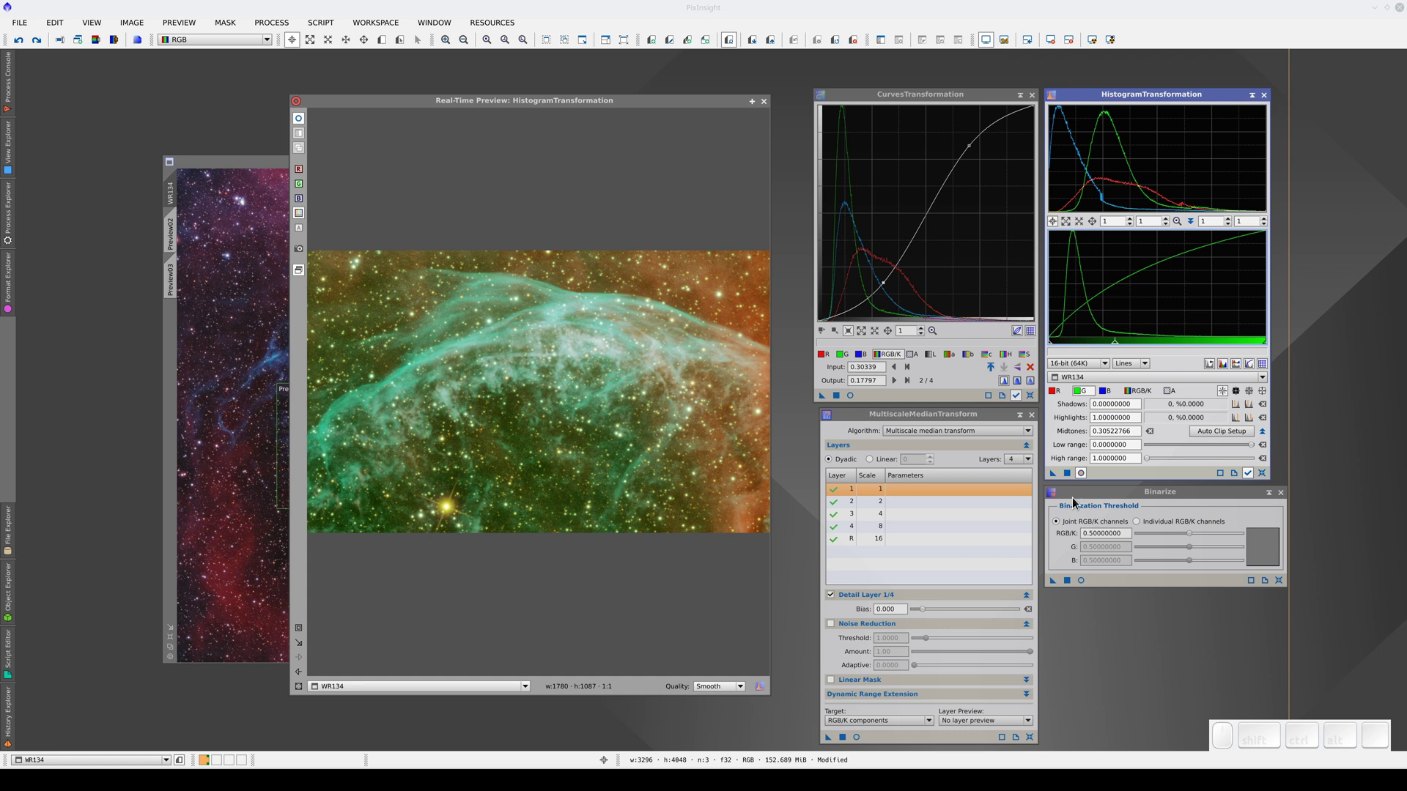
left_click(1084, 585)
left_click(855, 400)
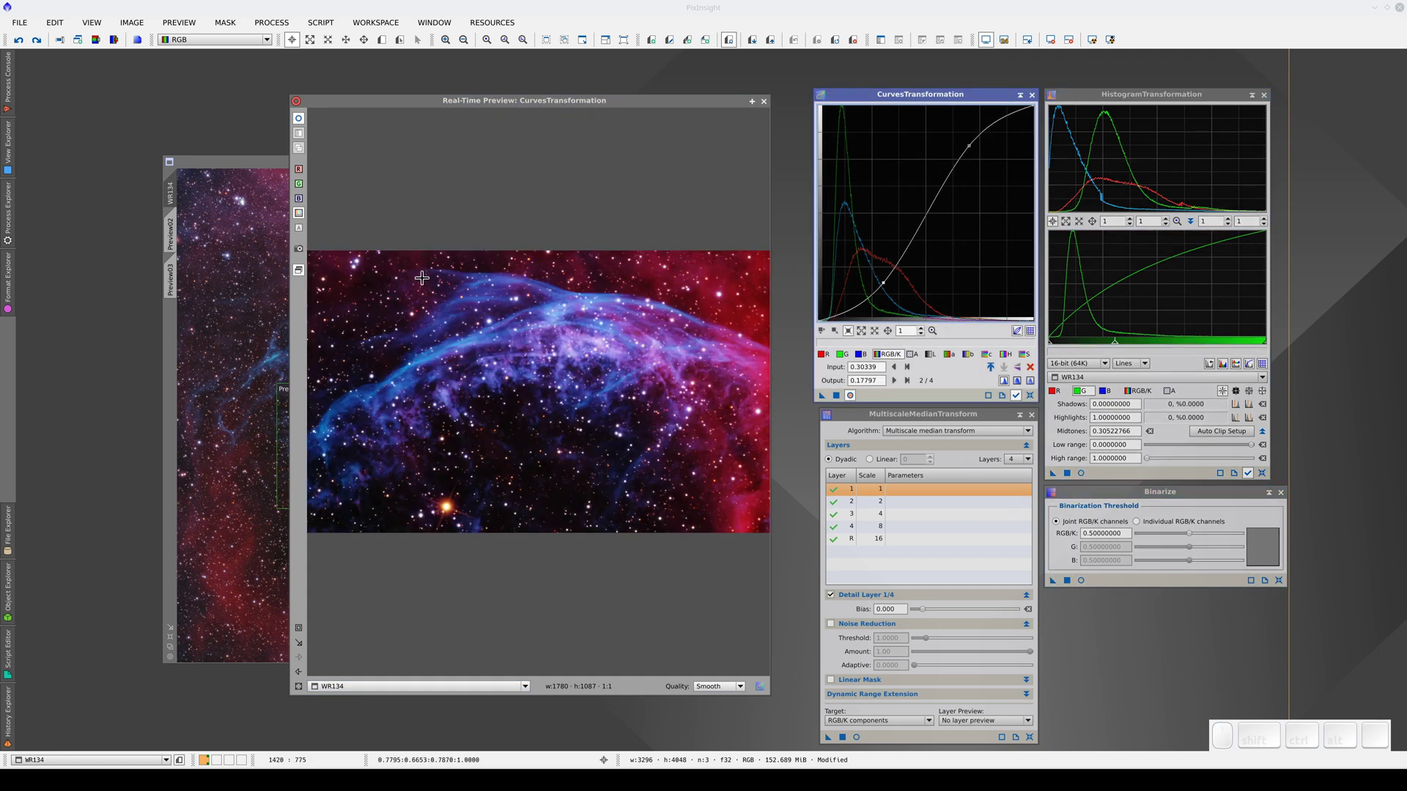
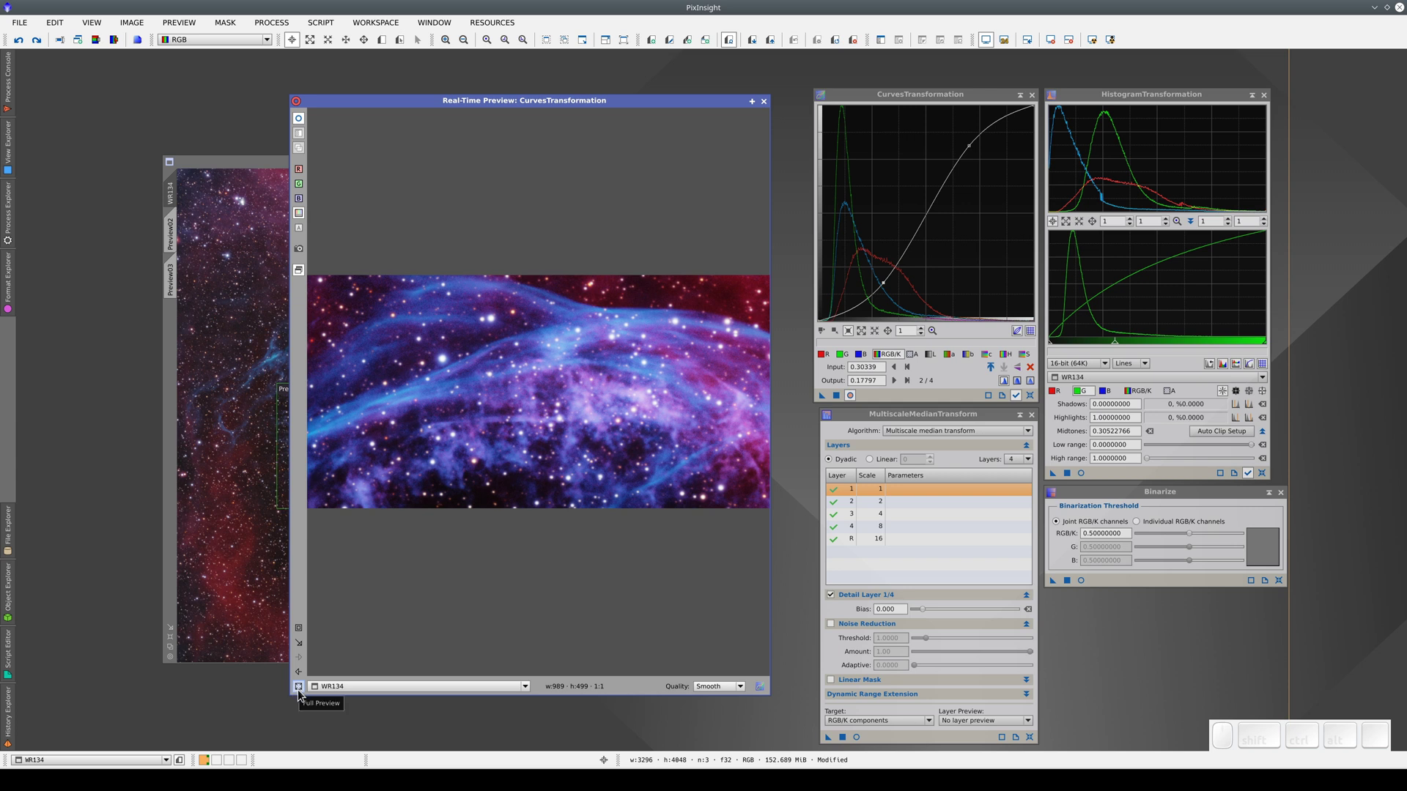
left_click(304, 695)
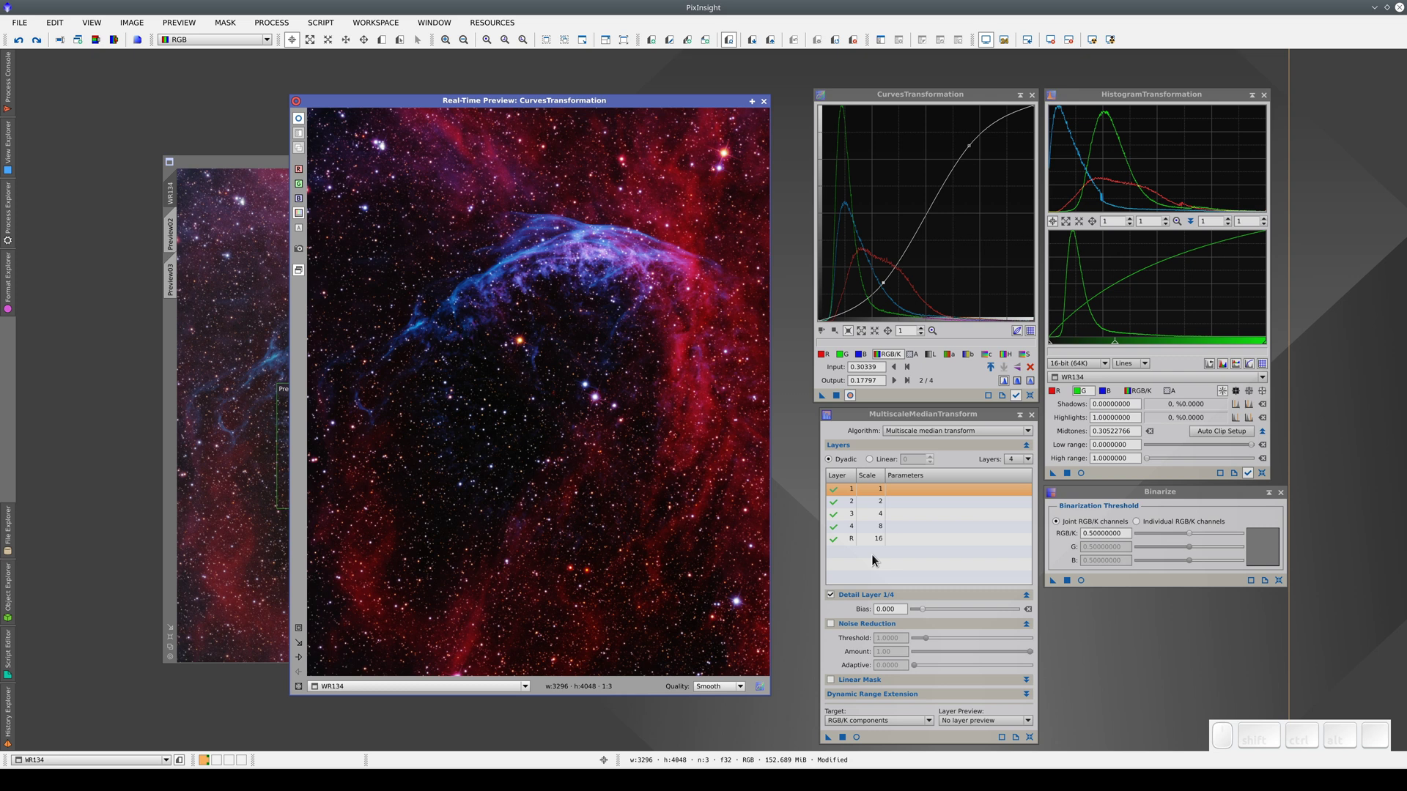
Step: Preview the MultiscaleMedianTransform result on WR134 and wait for its cache computation
left_click(878, 560)
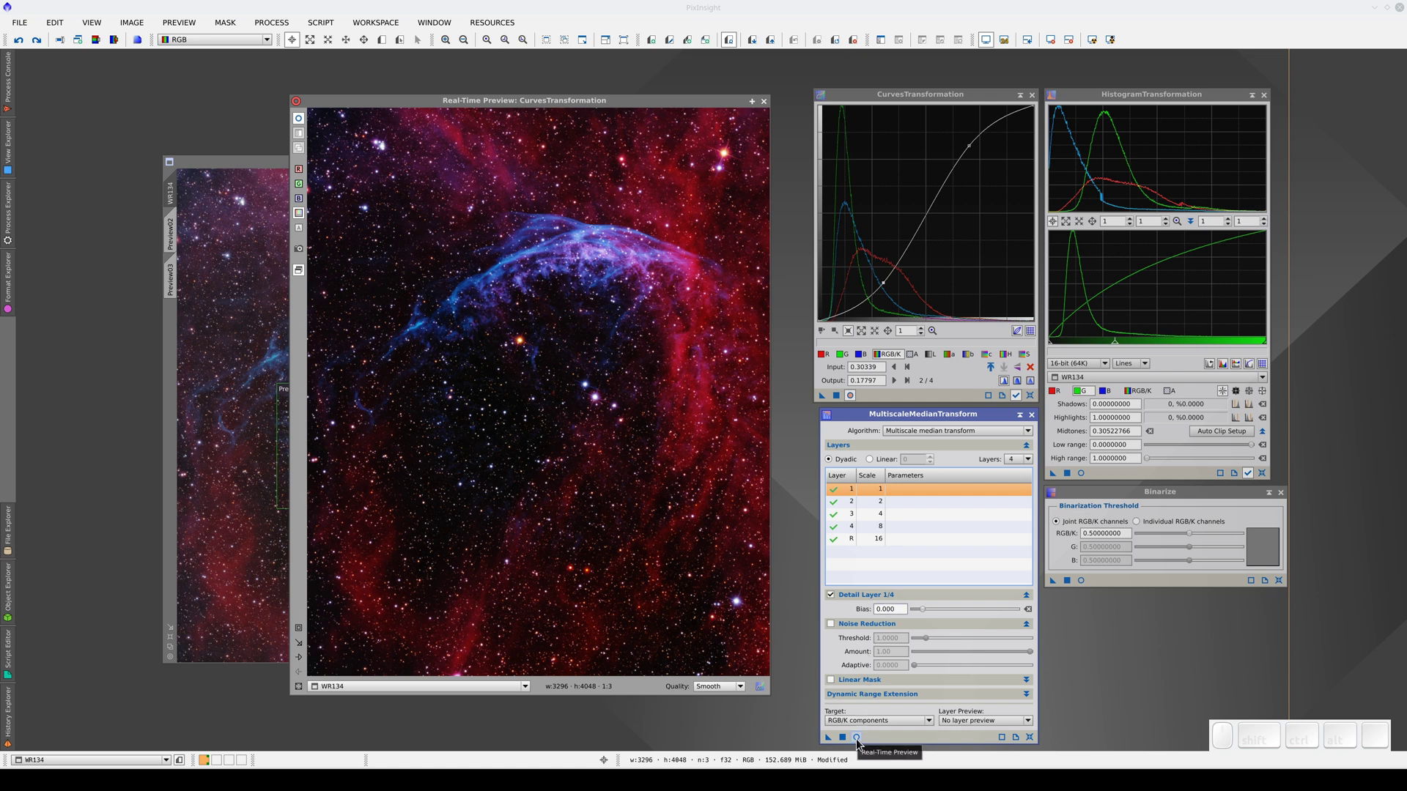
left_click(862, 743)
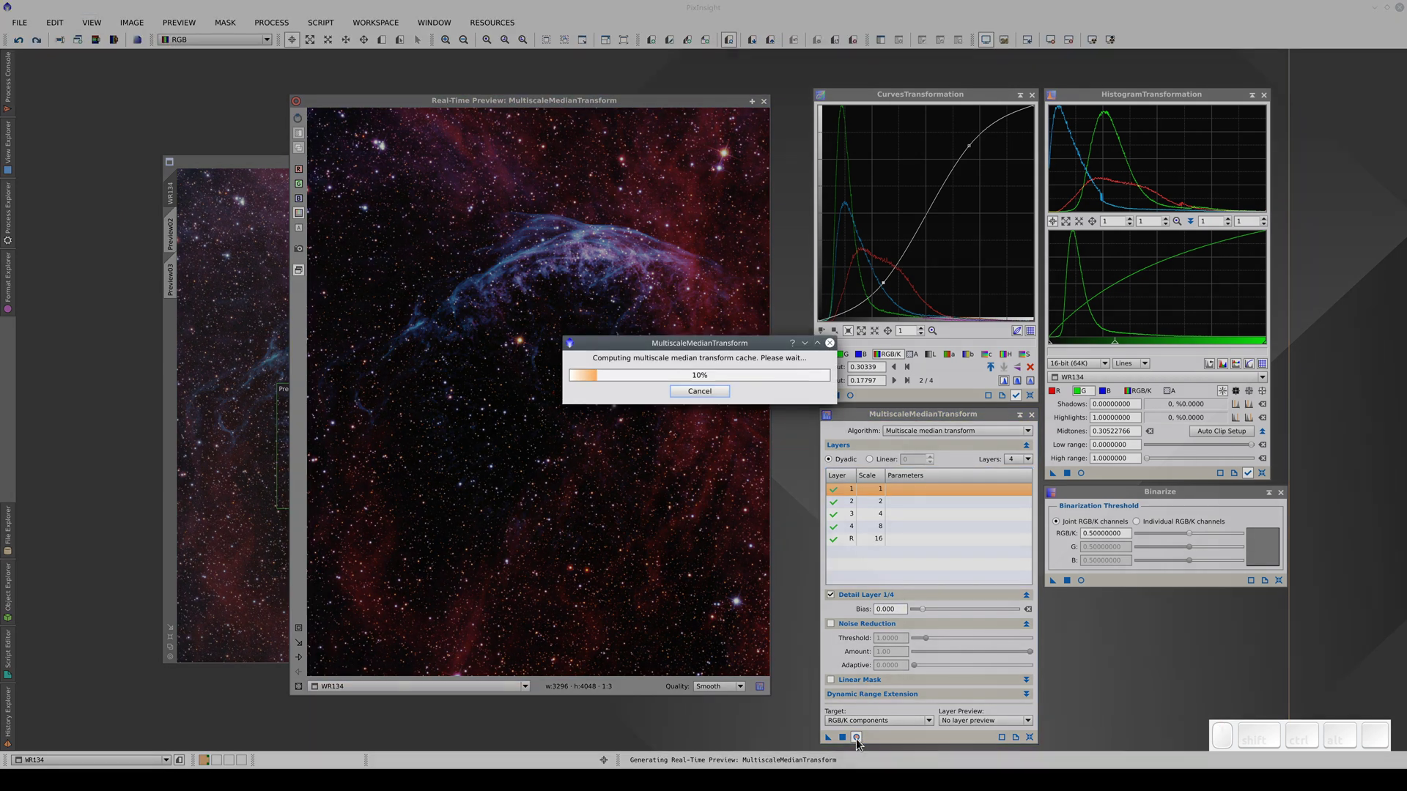
left_click(730, 349)
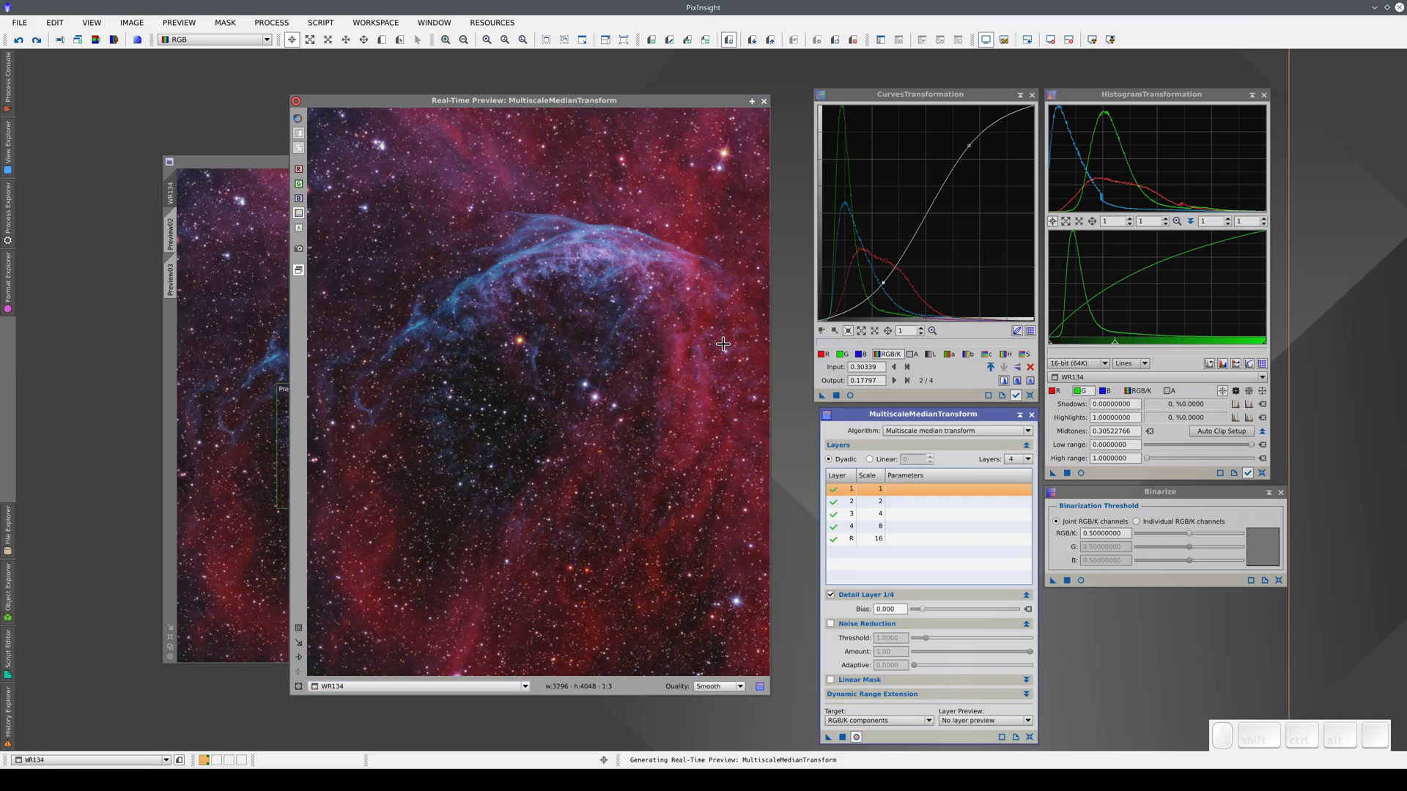
Step: Test detail bias on layers 2 and 4 of the MultiscaleMedianTransform
left_click(916, 505)
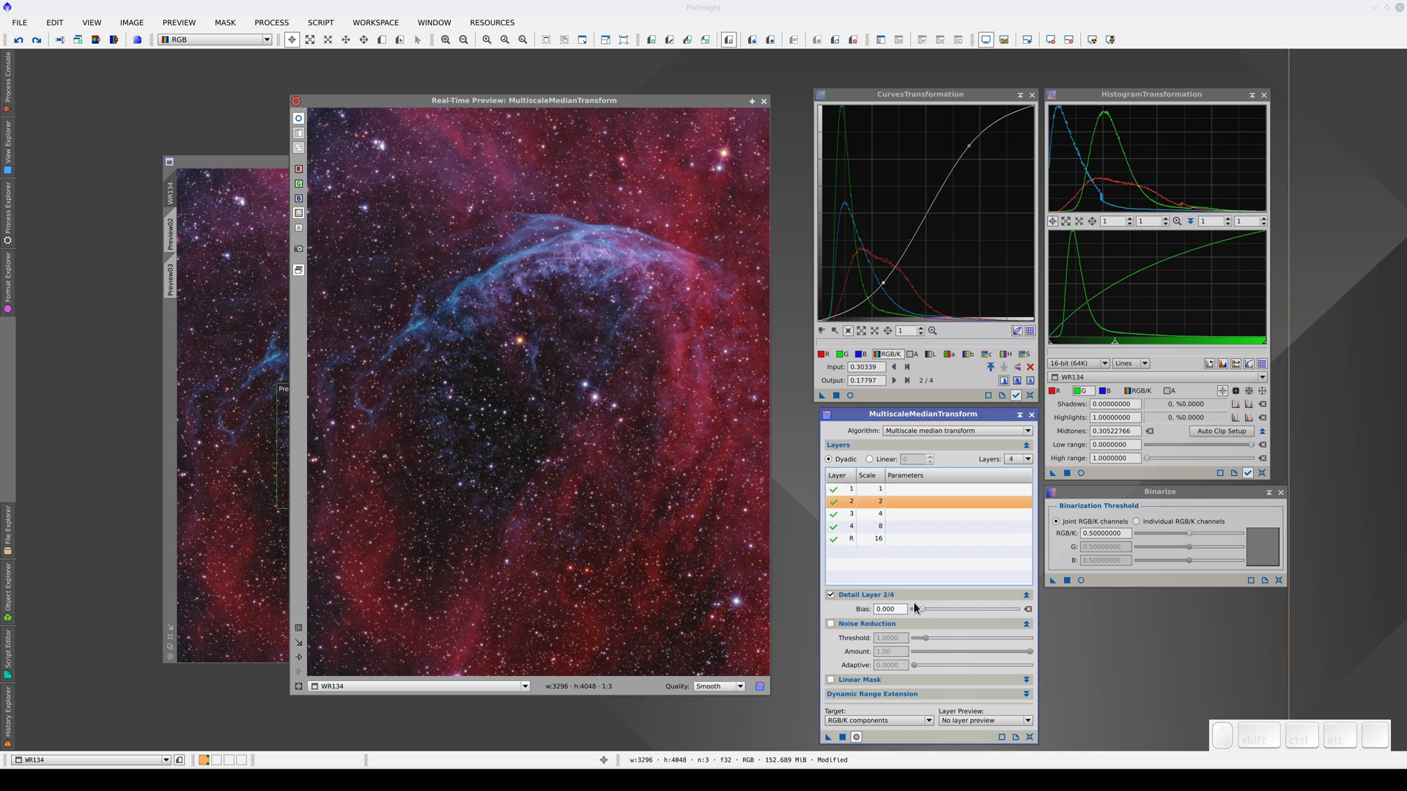
left_click(929, 617)
left_click(934, 611)
left_click_drag(941, 612, 921, 582)
left_click(900, 531)
left_click(929, 611)
left_click(930, 613)
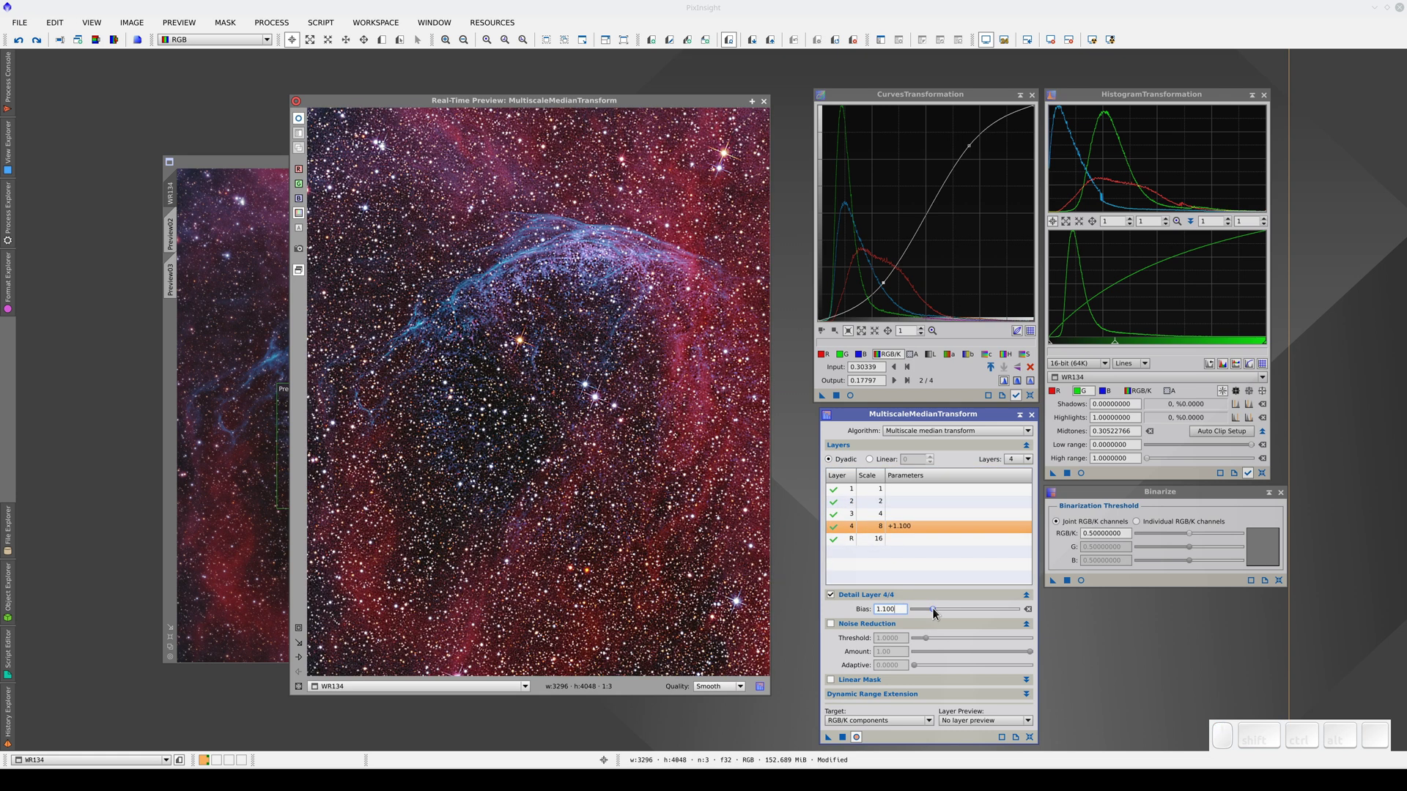
Step: Set the MultiscaleMedianTransform to use six layers
left_click(1032, 612)
left_click(1019, 465)
left_click(1019, 528)
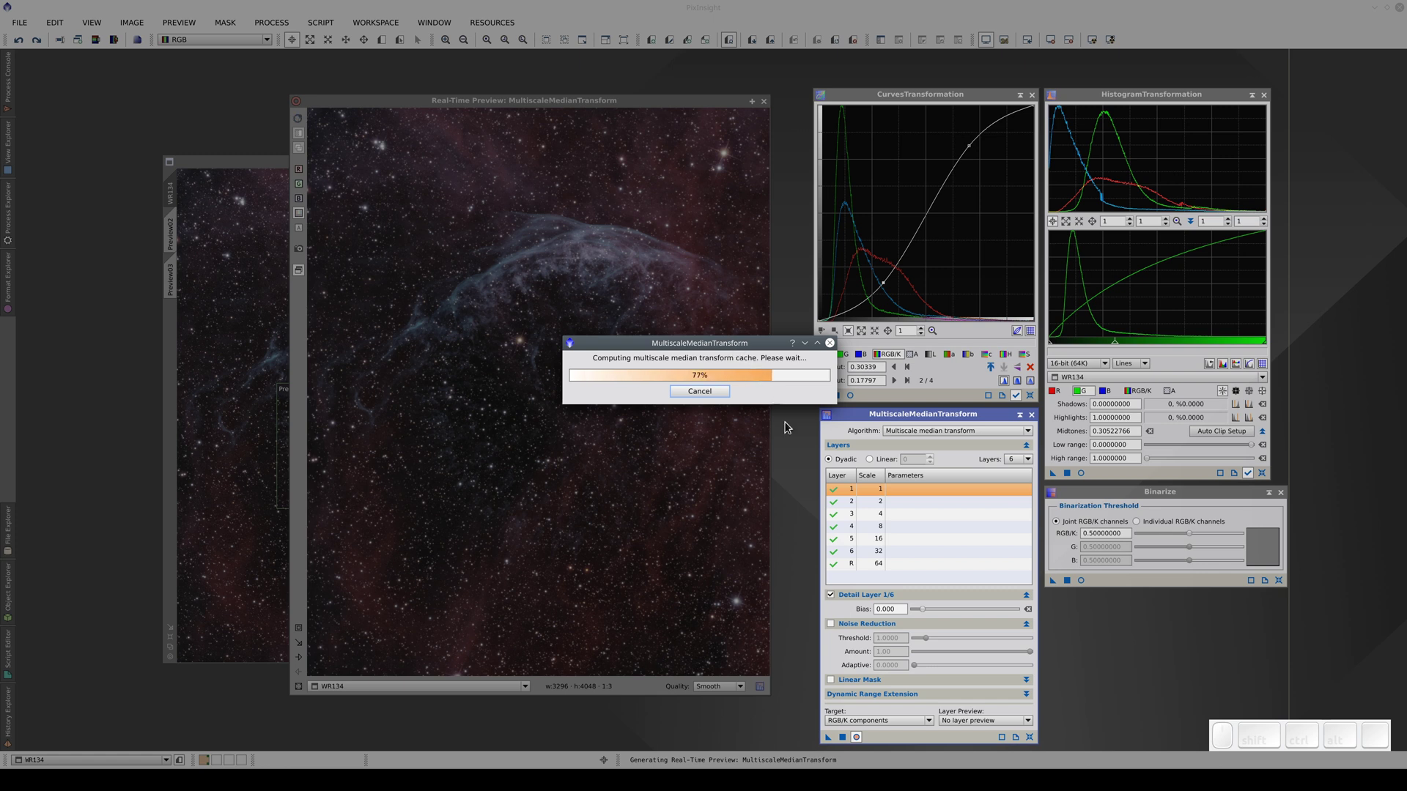
Step: Try bias 1.200 on layer 6 and 2.200 on layer 2, then reset both to zero
left_click(924, 556)
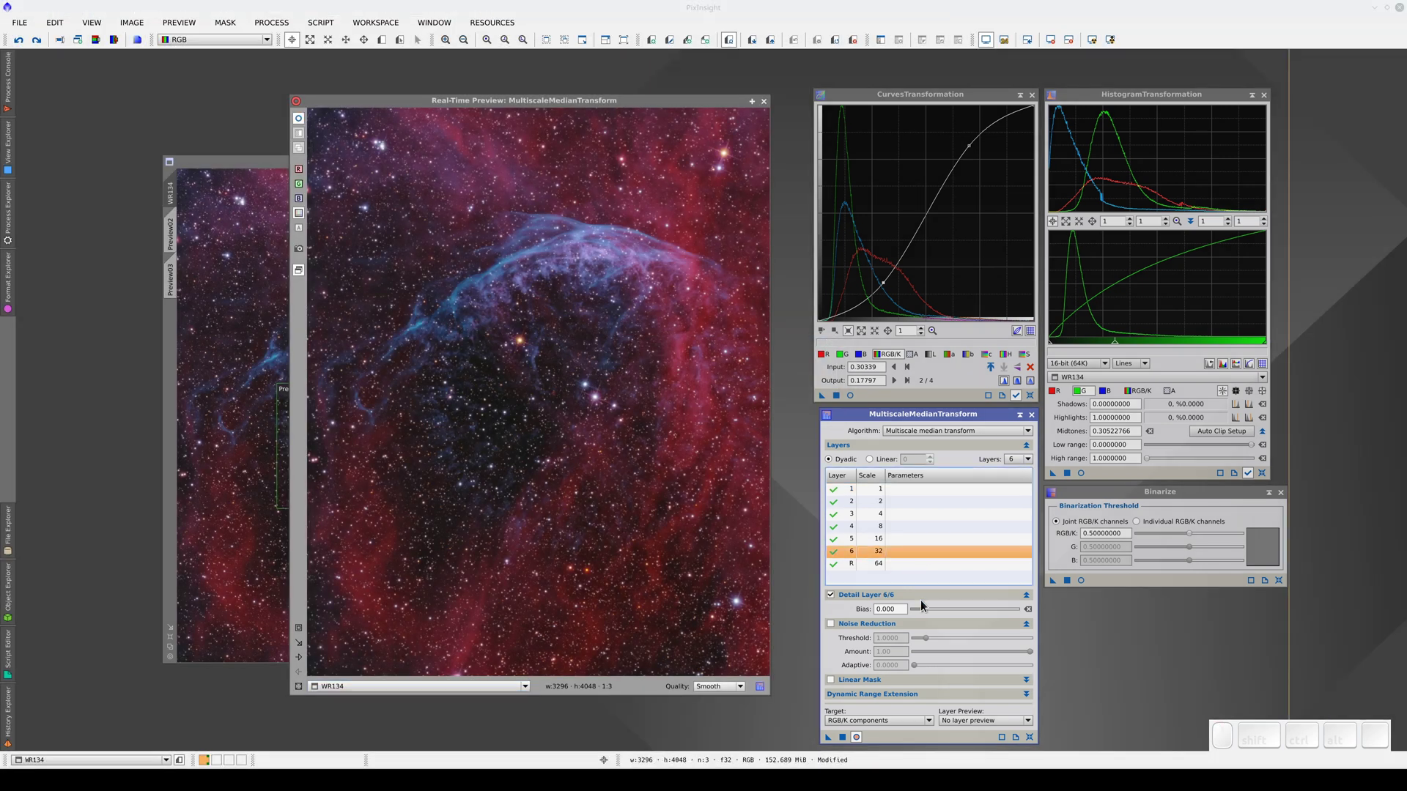
left_click(929, 616)
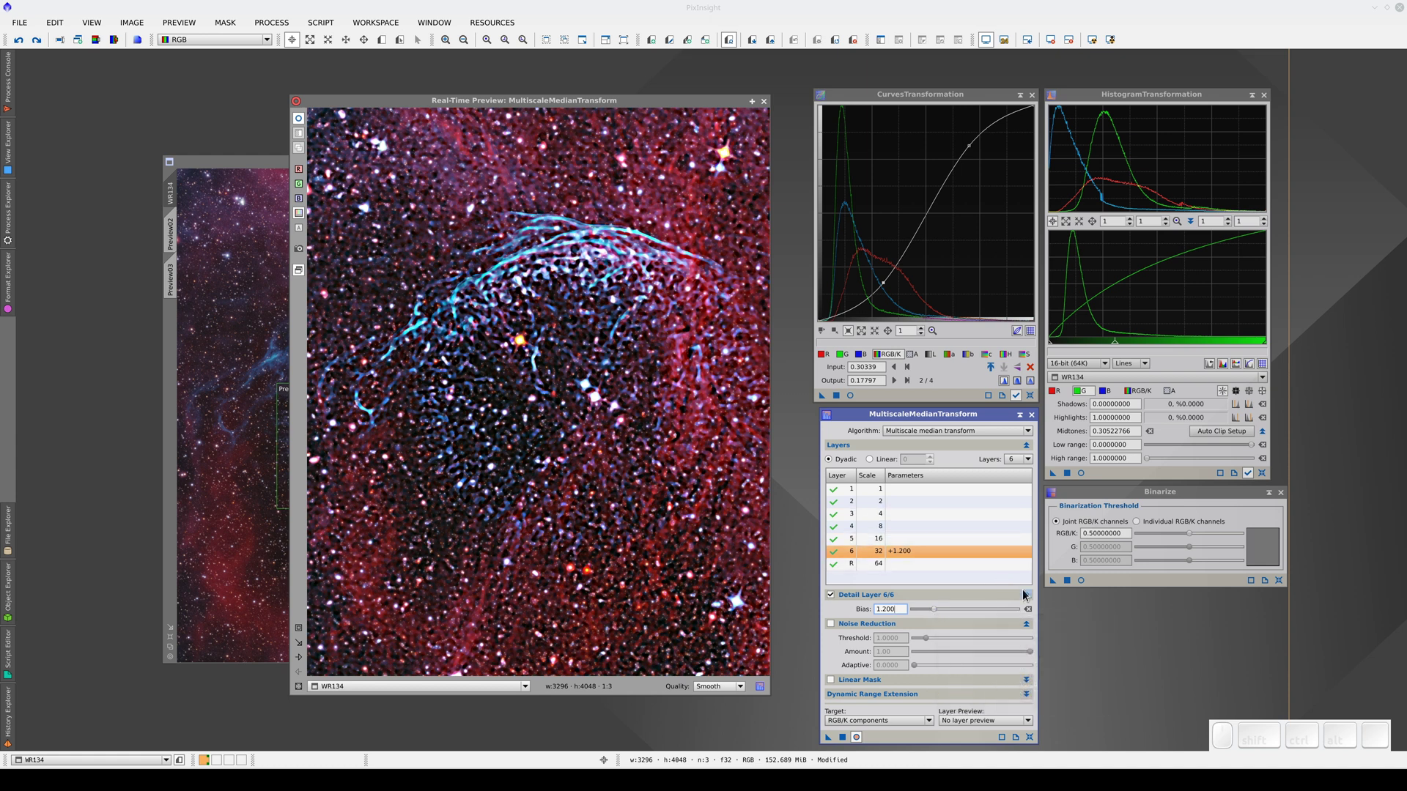
left_click(1036, 617)
left_click(939, 510)
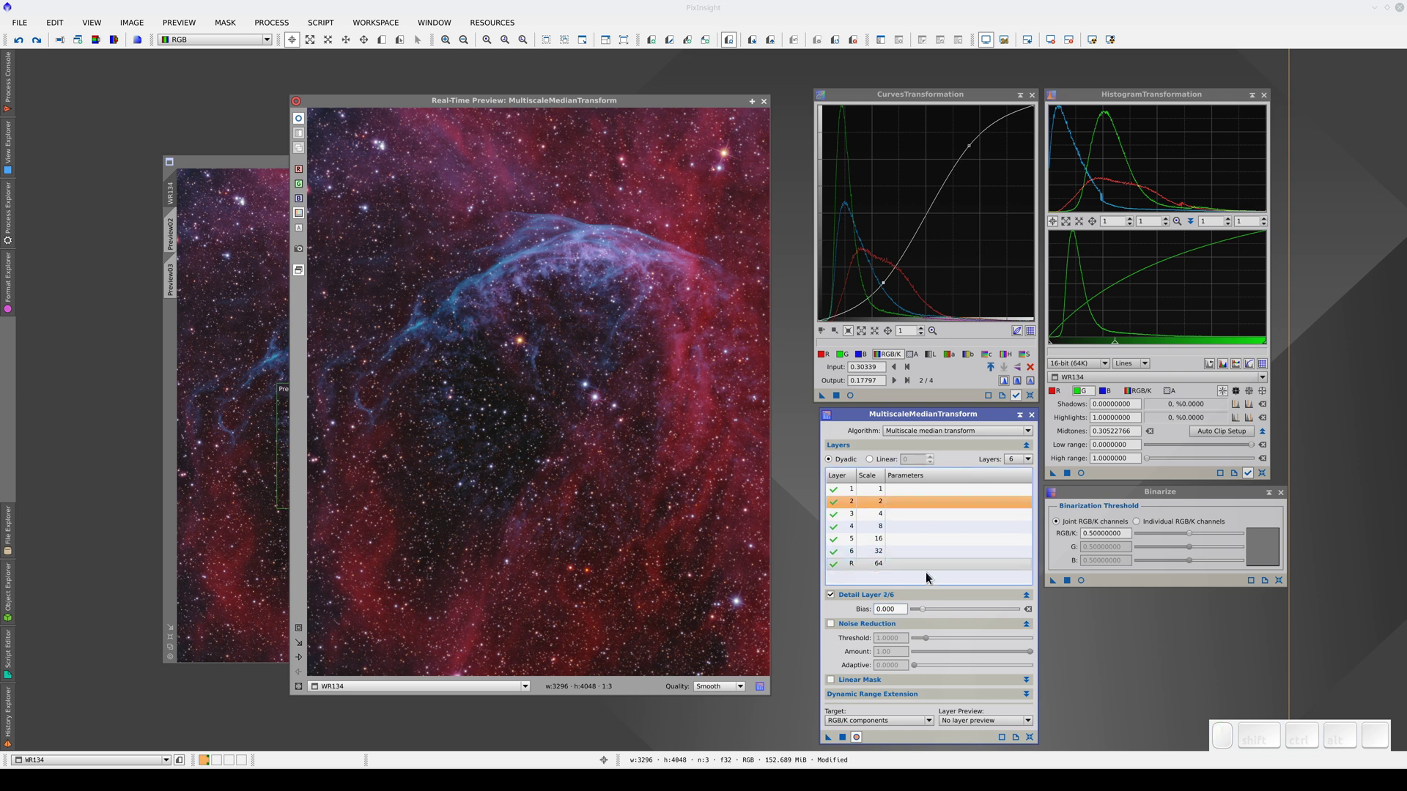
left_click_drag(930, 614, 951, 615)
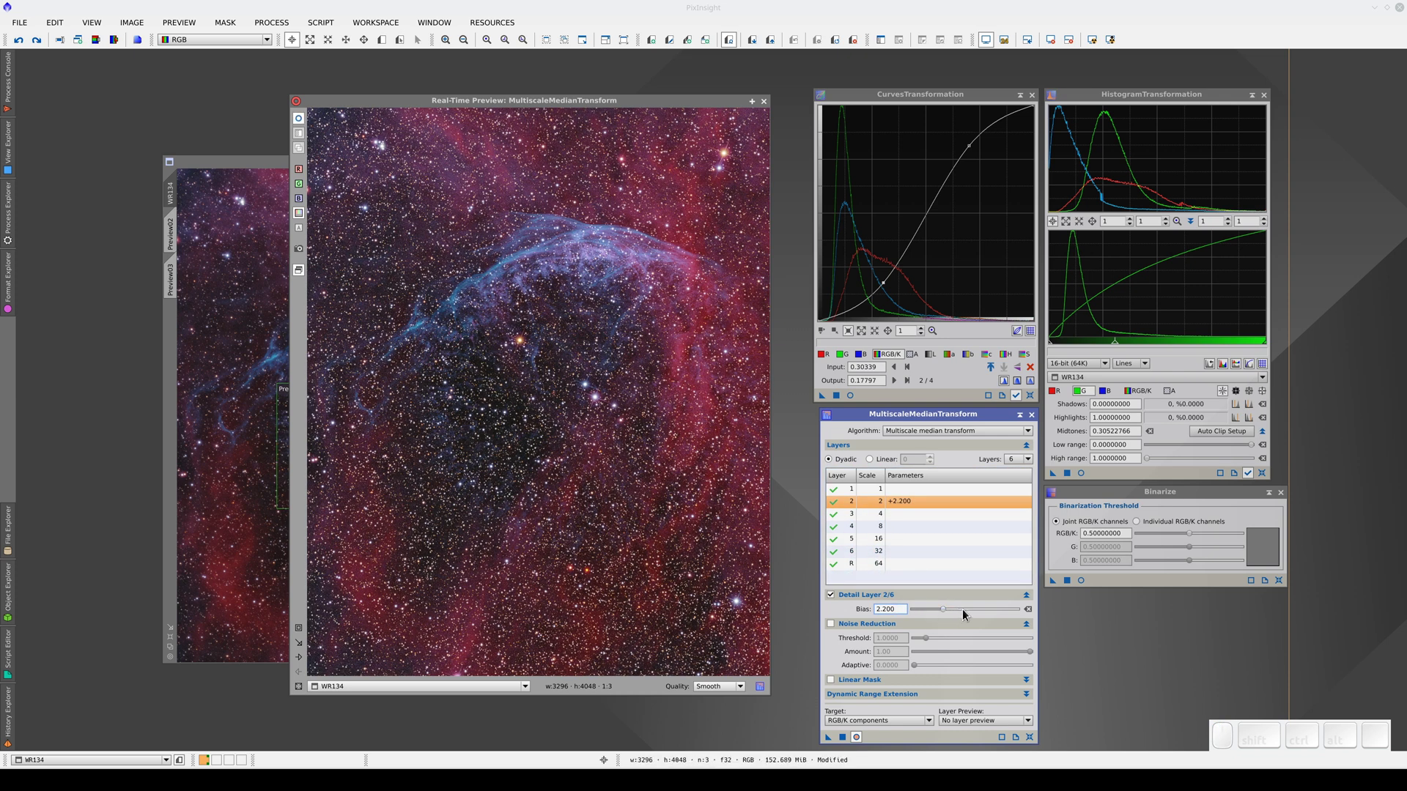
left_click(1033, 613)
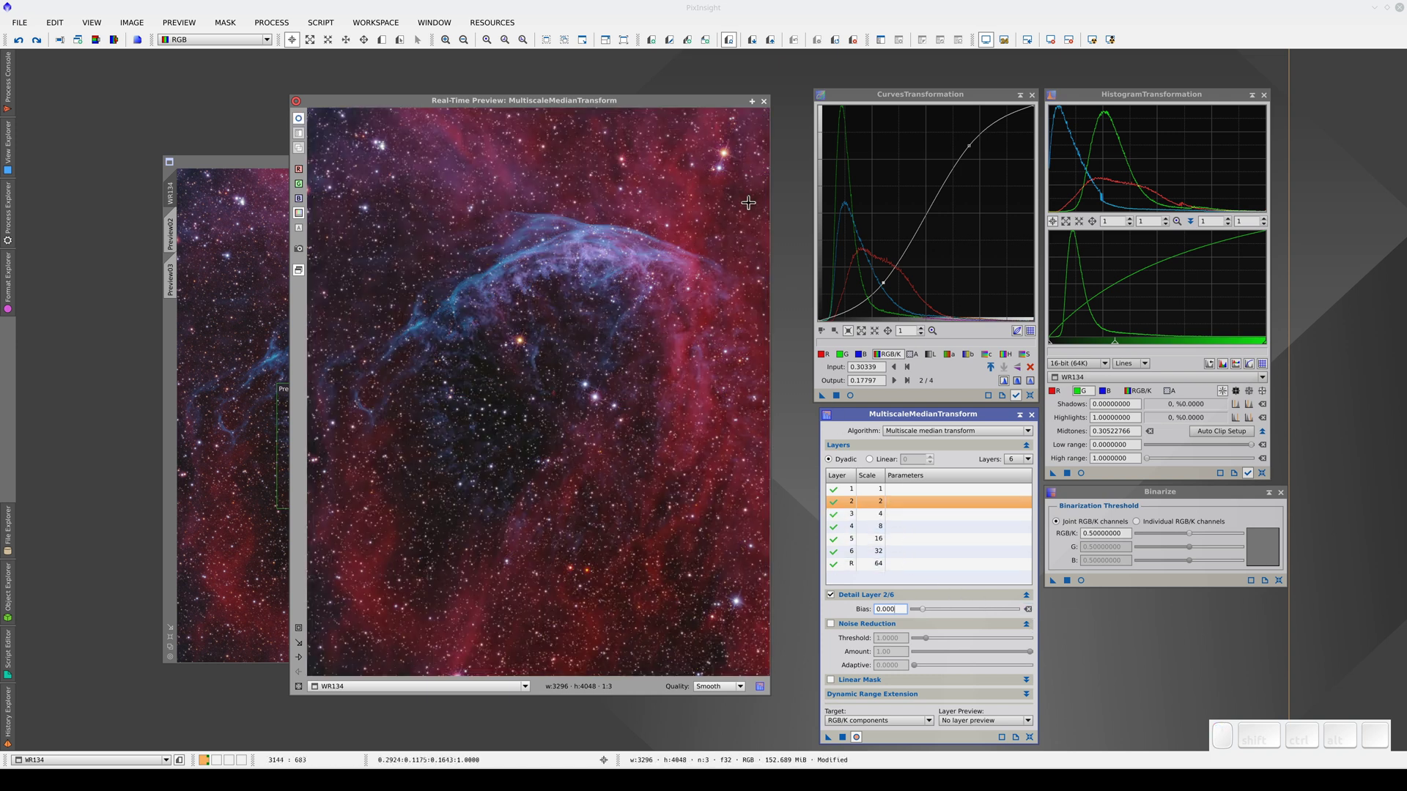
Step: Close the Real-Time Preview window, leaving WR134 with its two preview boxes
left_click(763, 108)
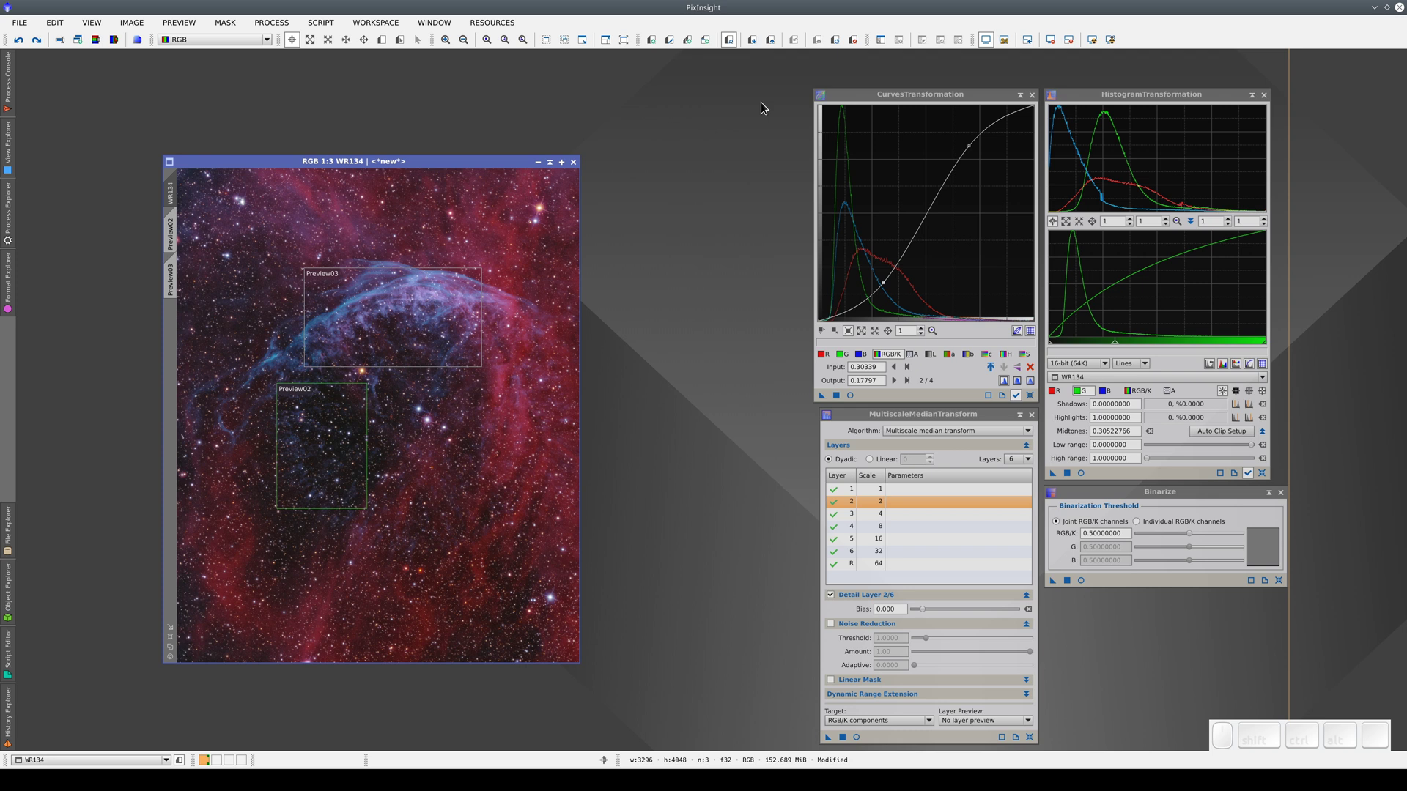